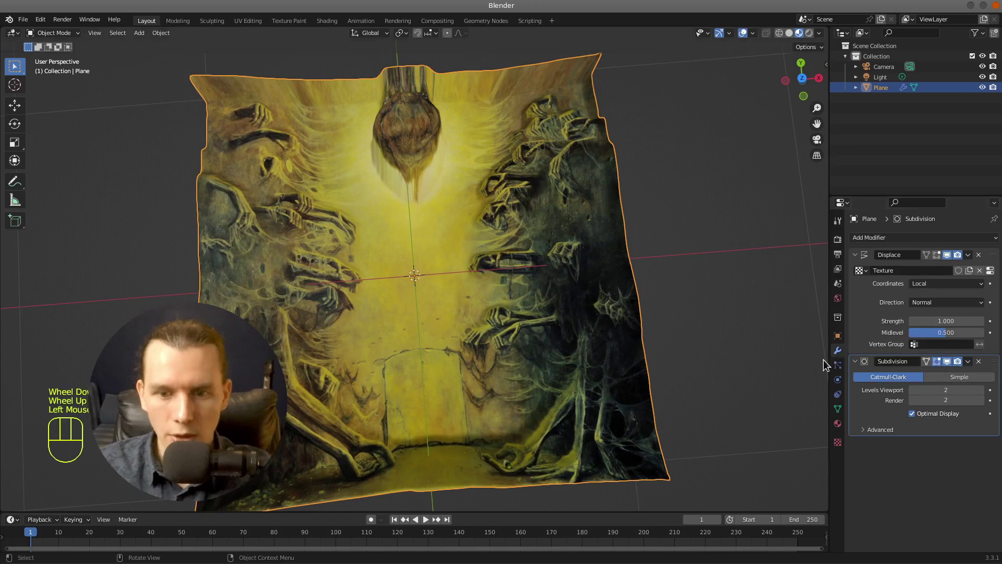
Orbit the view to check the painting relief from an angle
drag(524, 311, 588, 256)
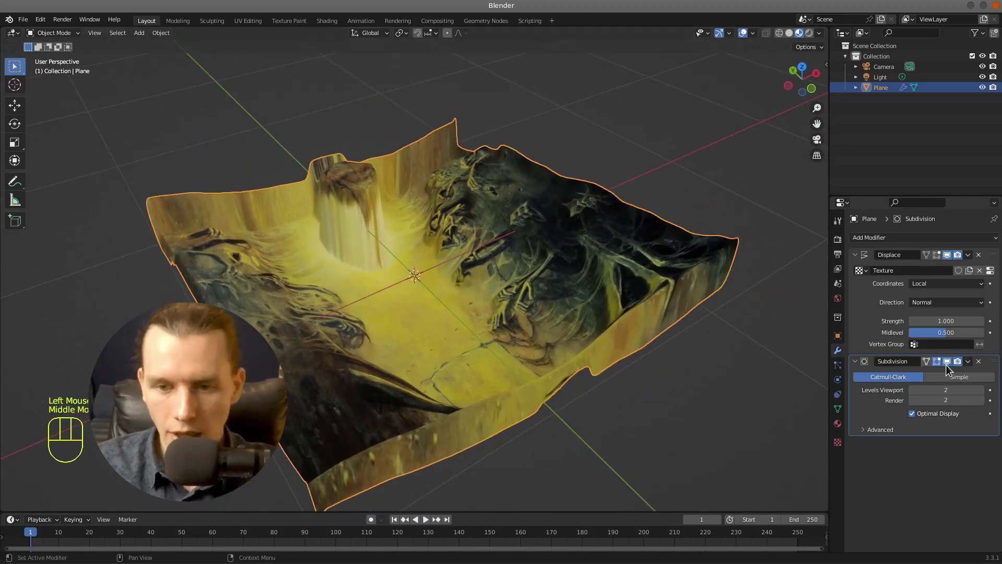
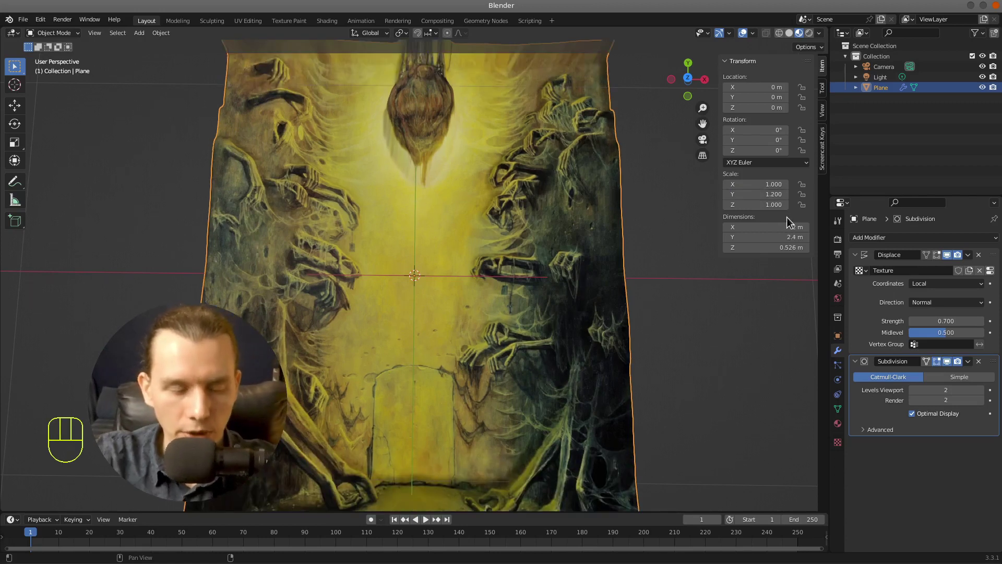
Bring up the sidebar and select the painting Plane to reach its modifiers
click(719, 398)
scroll(down, 3)
scroll(up, 3)
scroll(down, 3)
drag(663, 383, 663, 368)
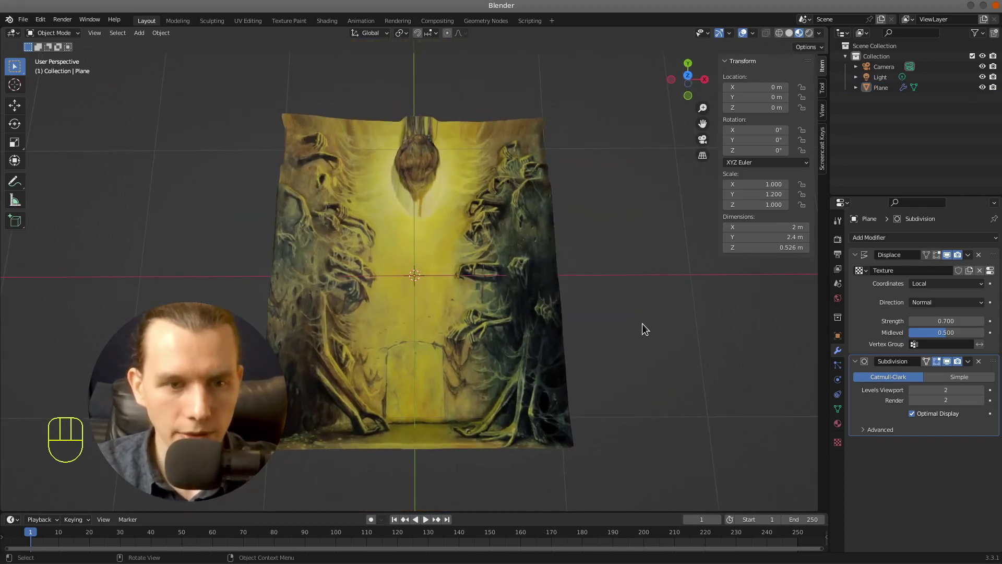
click(516, 264)
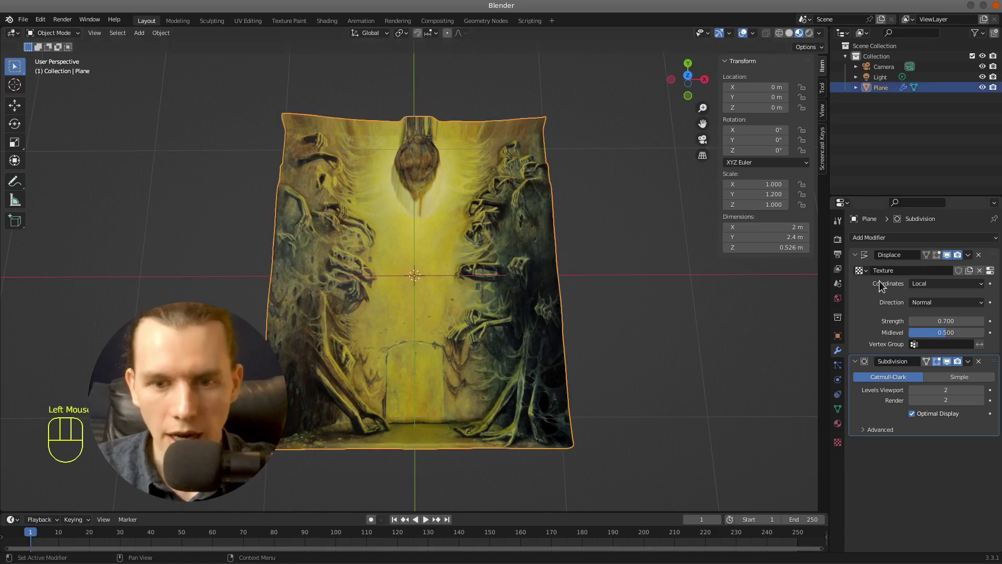
Apply the Displace and Subdivision modifiers so the relief is baked into the mesh
click(834, 352)
drag(973, 257, 953, 269)
drag(971, 259, 806, 282)
scroll(down, 3)
scroll(up, 3)
drag(595, 182, 608, 168)
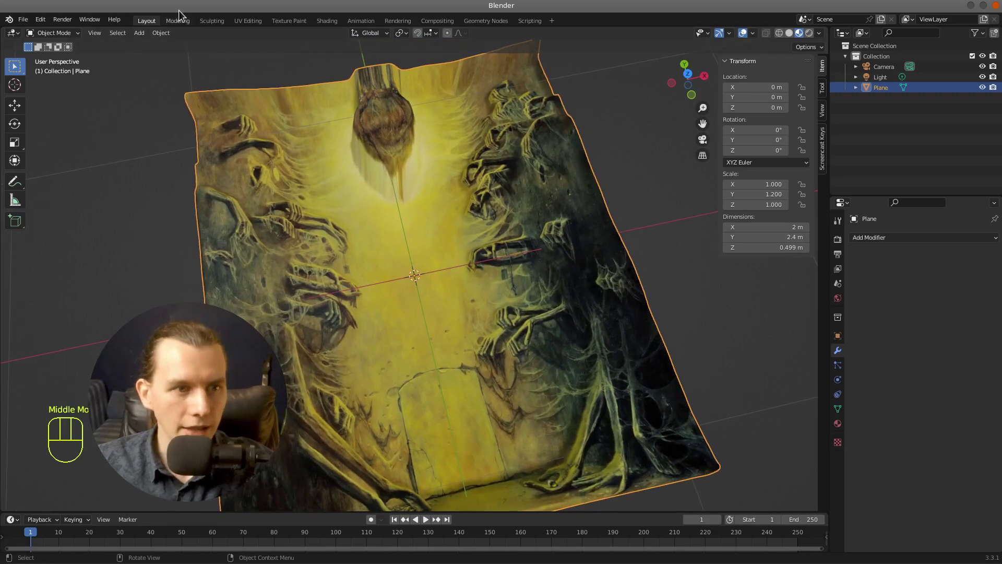
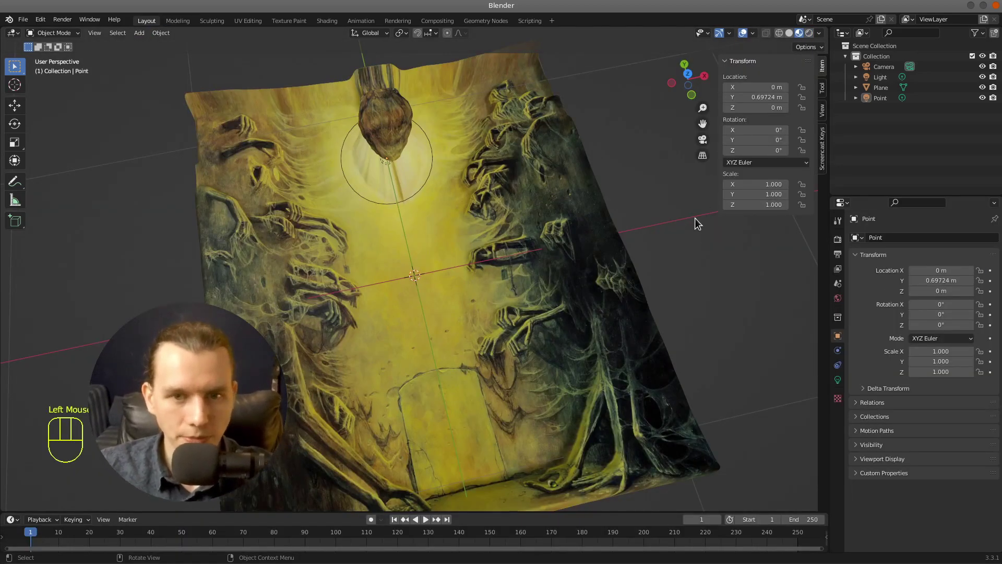
Look through the camera after the point light is placed under the hanging pod
click(811, 37)
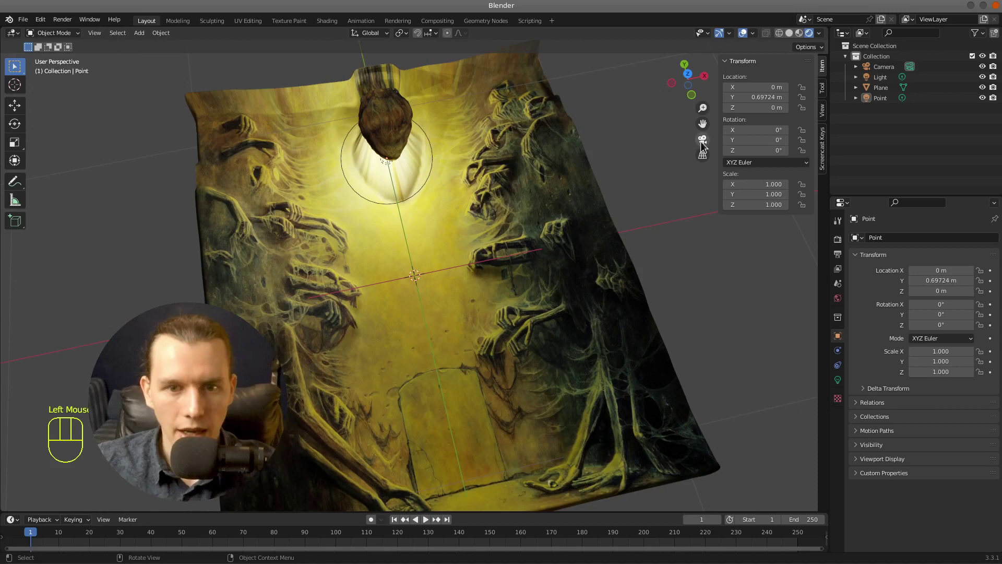
Enter camera view and enable Lock Camera to View in the sidebar View settings
click(705, 146)
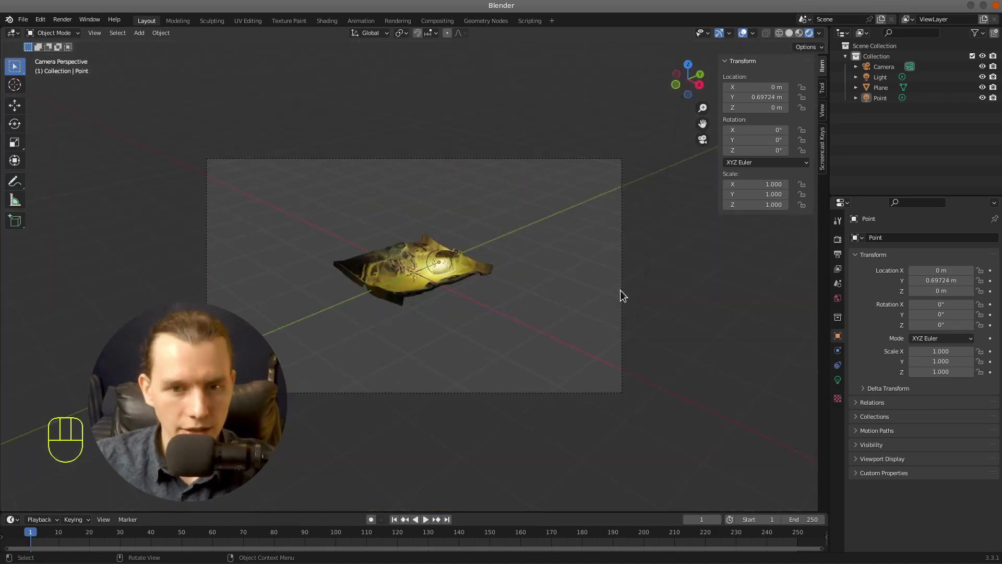
click(824, 92)
click(827, 113)
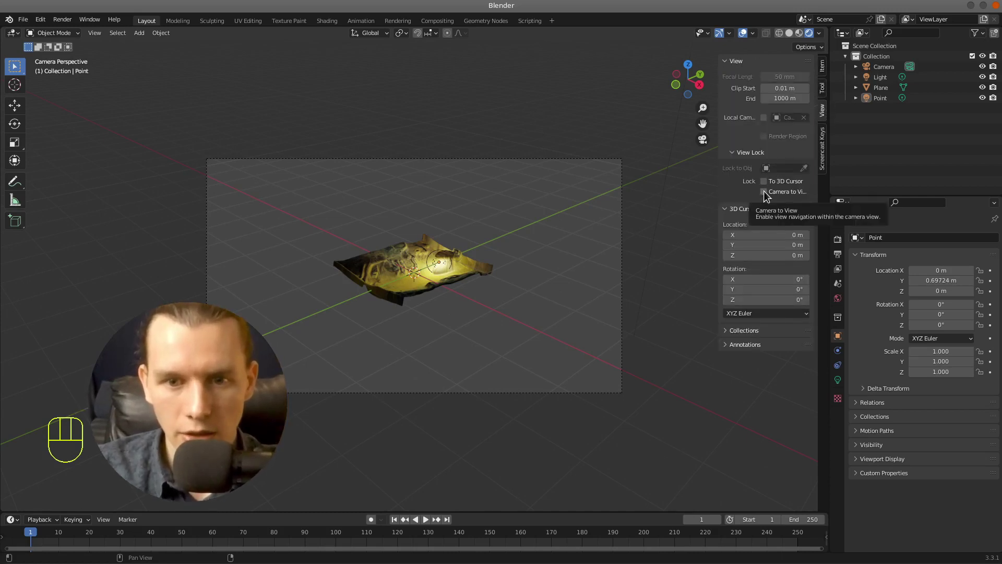
click(767, 195)
Swing and zoom the camera down so the hanging pod and upper relief fill the frame
middle_click(486, 285)
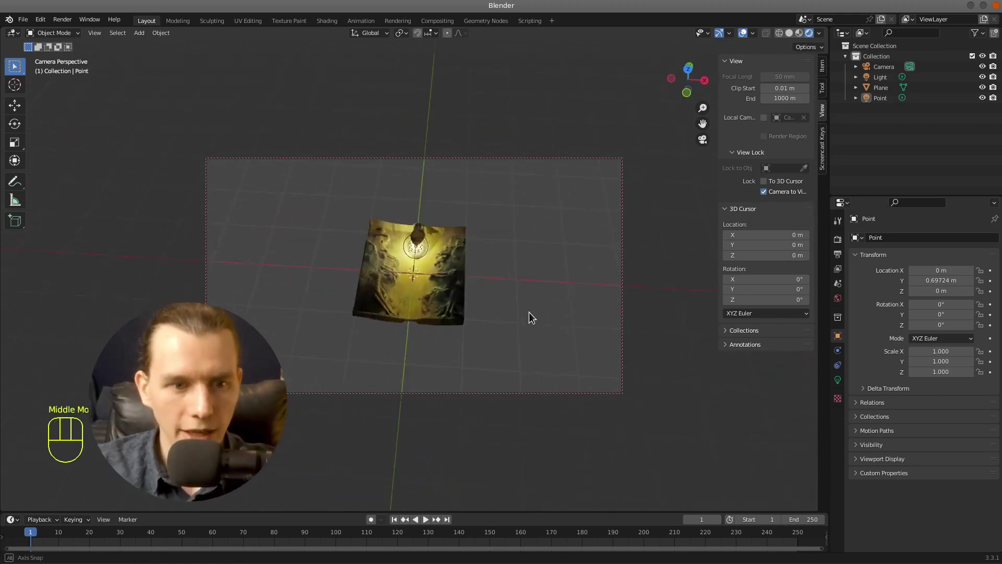
scroll(up, 3)
middle_click(502, 235)
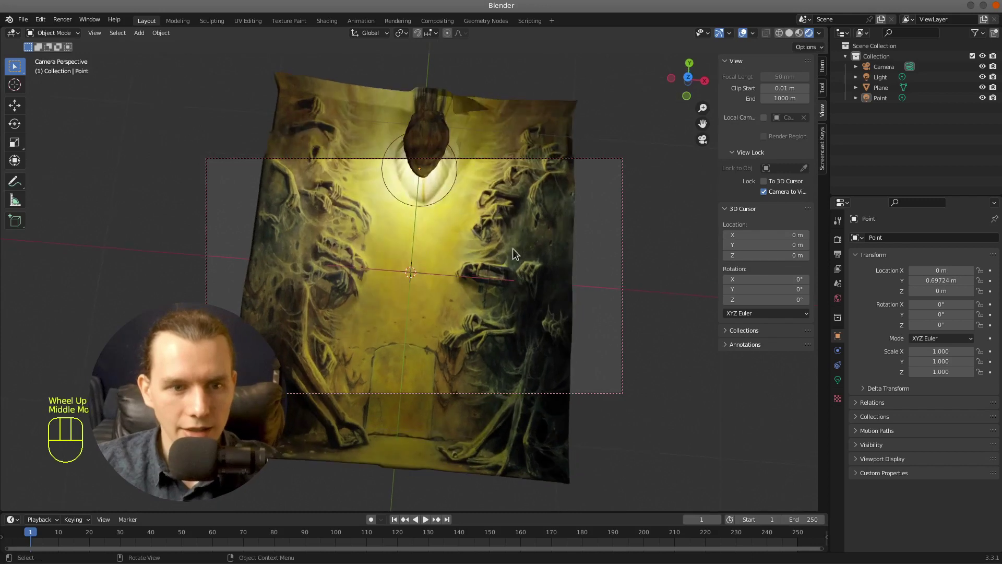
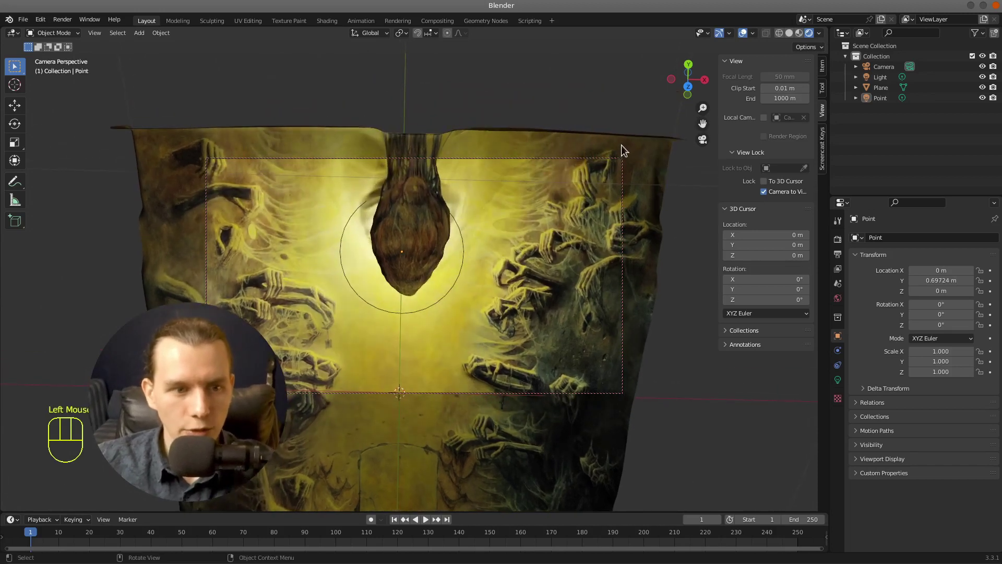
middle_click(576, 233)
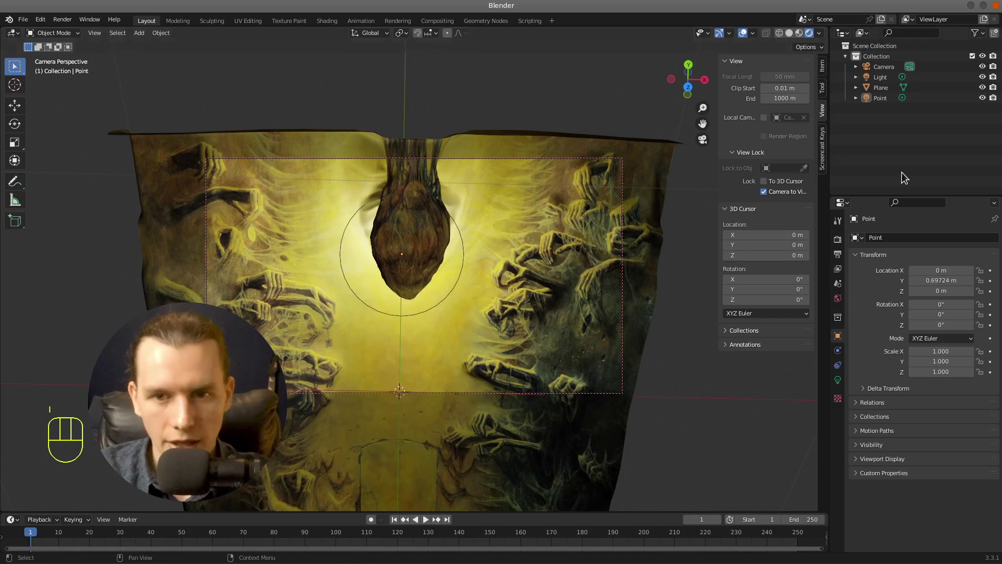
Keyframe the selected camera's location, rotation and scale at frame 1
key(i)
key(Escape)
click(876, 72)
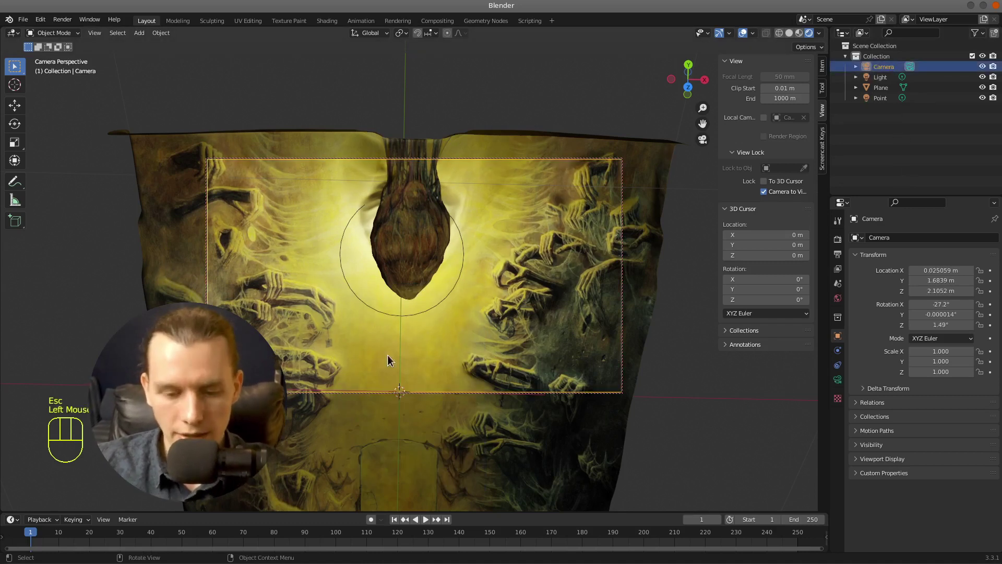
key(i)
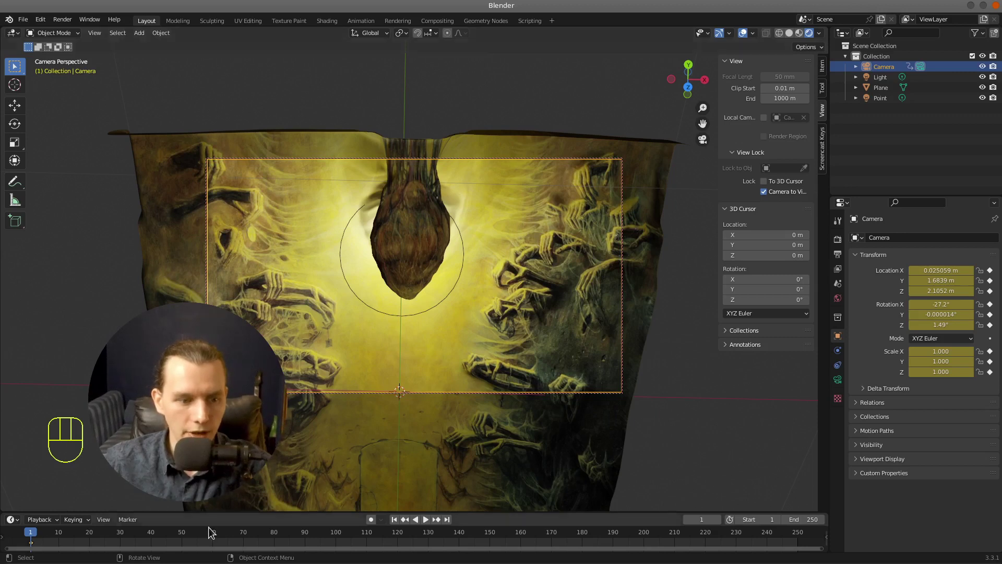
At frame 50, move and tilt the camera toward the middle of the painting
click(185, 538)
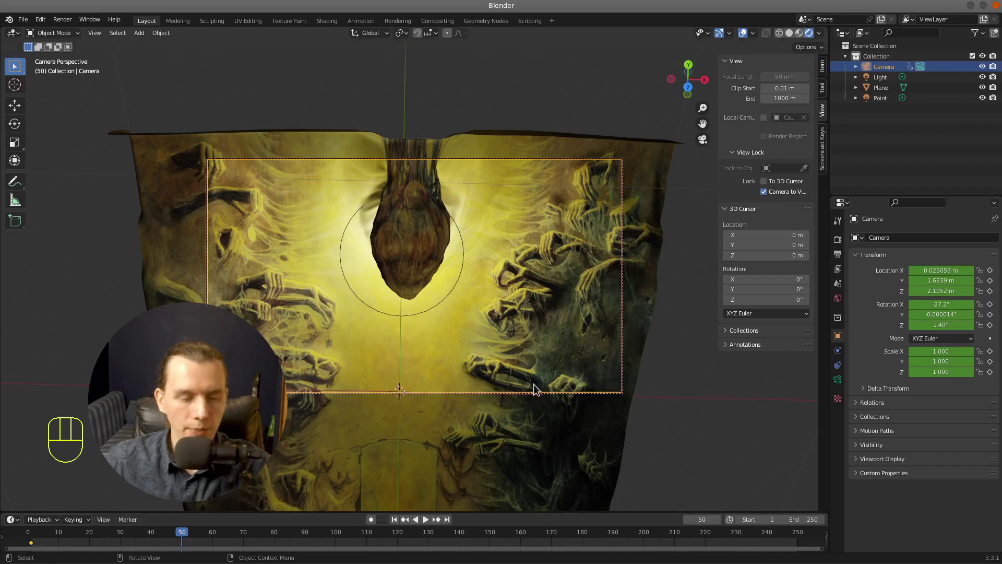
click(404, 388)
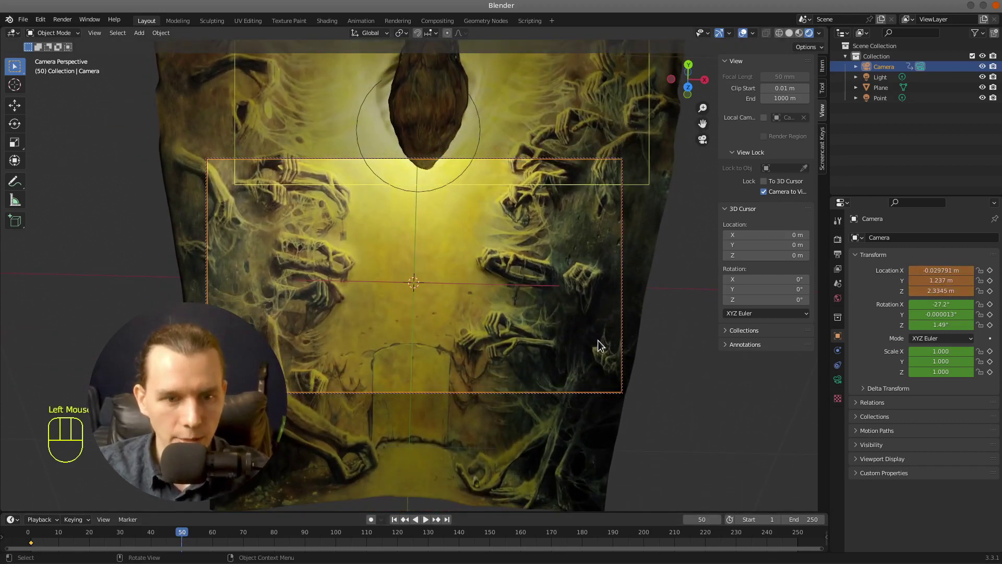
middle_click(623, 343)
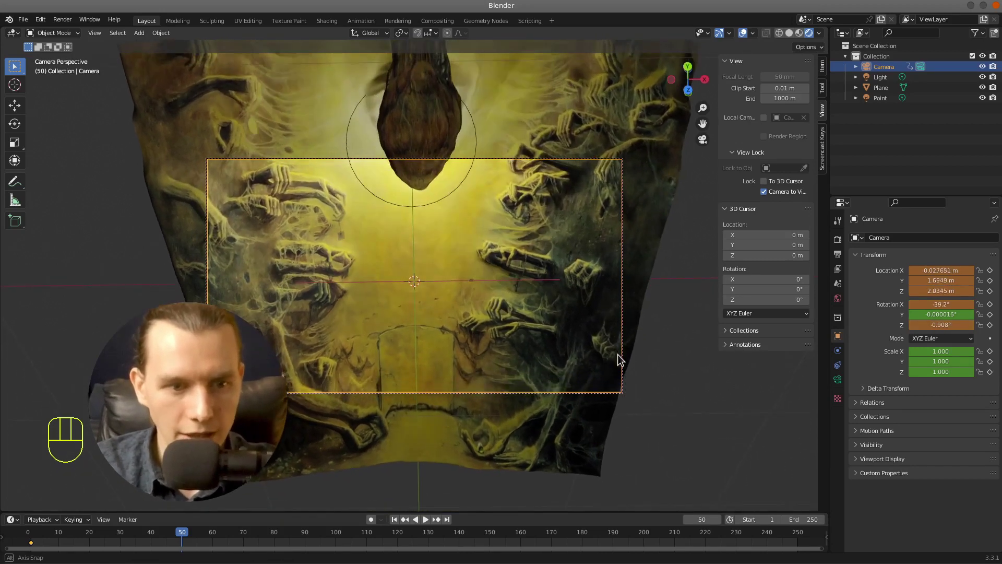
middle_click(639, 430)
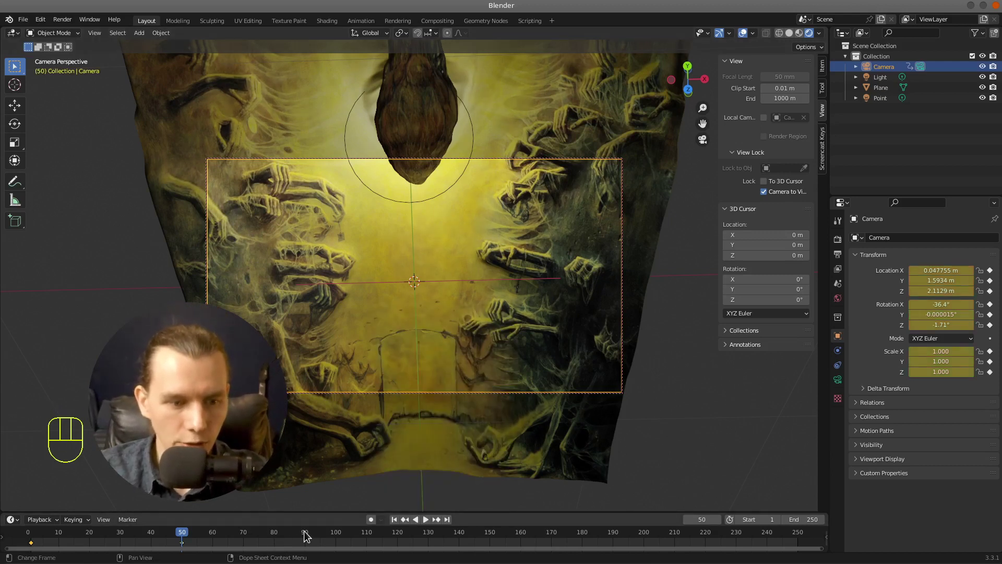
At frame 80, tilt the camera toward the lower part of the painting
drag(307, 535, 278, 529)
scroll(down, 3)
scroll(up, 3)
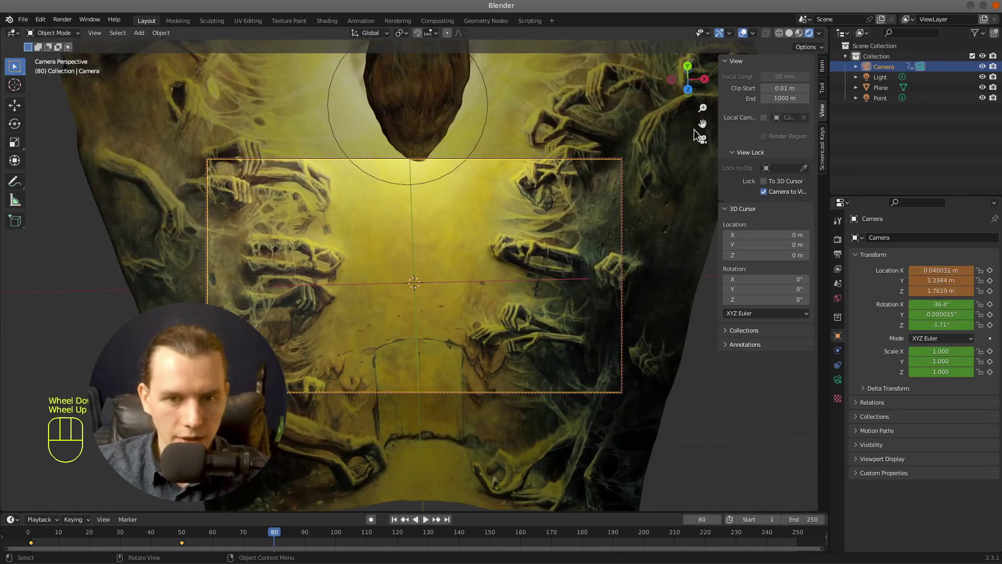
click(420, 280)
middle_click(568, 369)
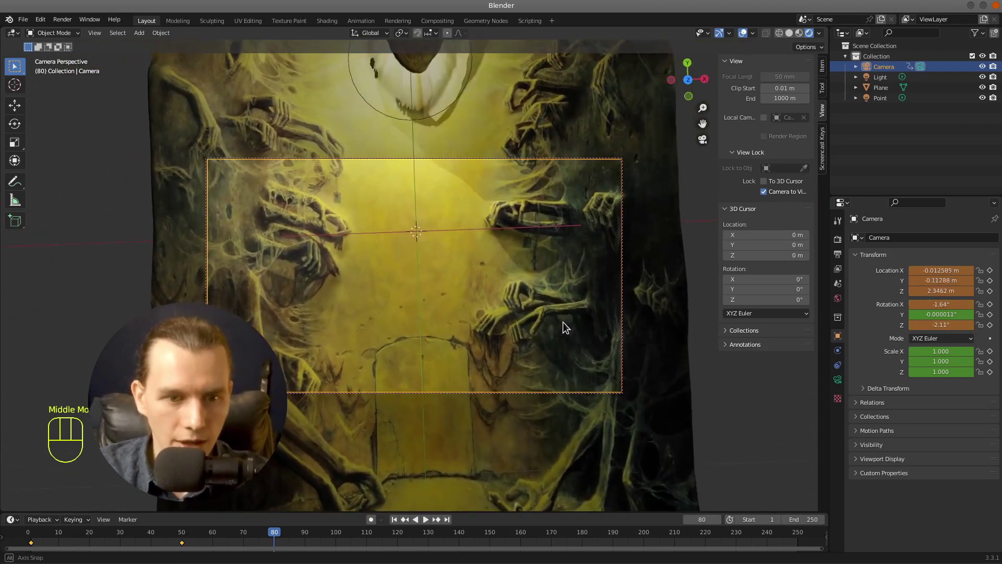
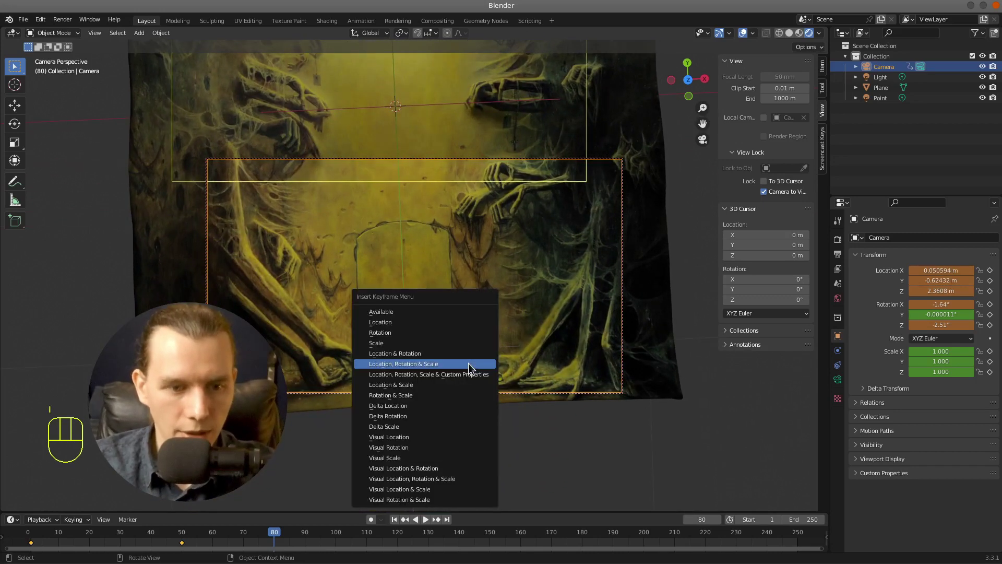
Keyframe the camera at frame 80, then at frame 111 swing it around the lower edge and doorway
key(i)
middle_click(644, 301)
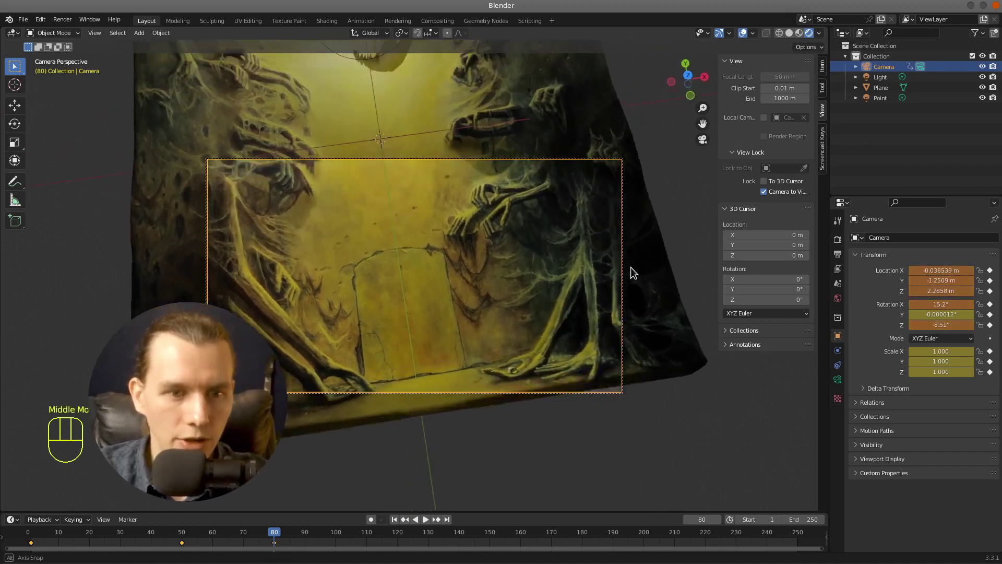
click(371, 536)
middle_click(536, 436)
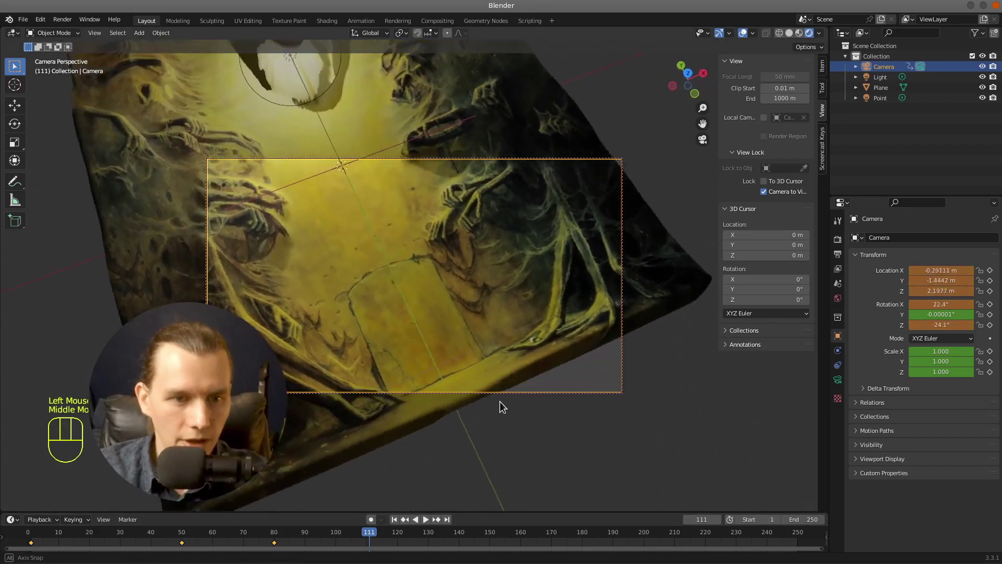
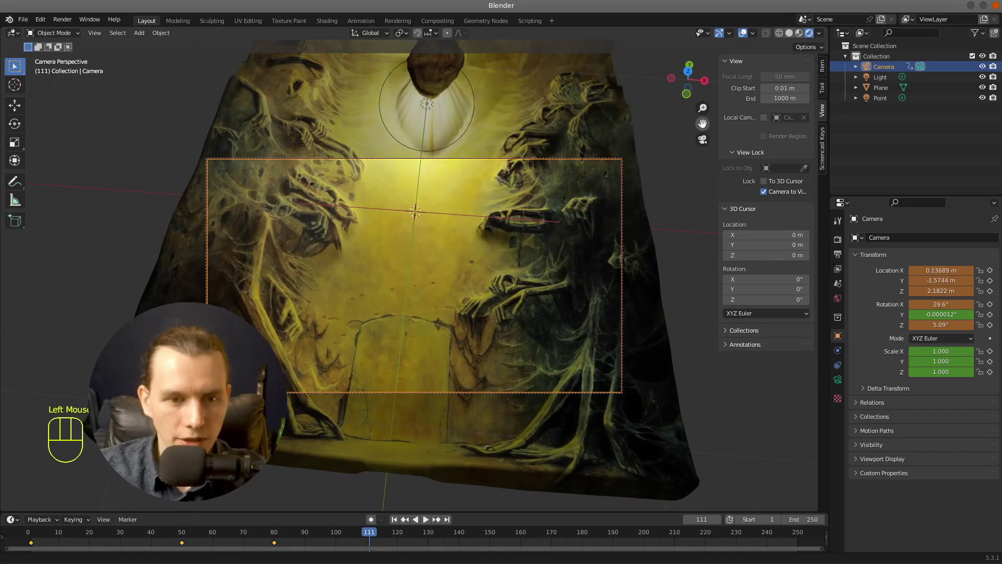
middle_click(575, 271)
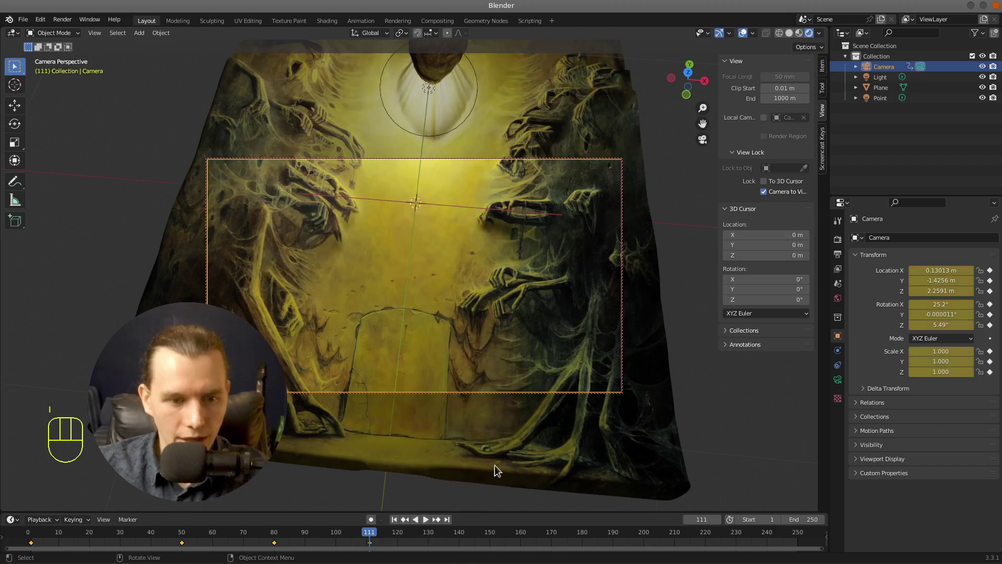
At frame 150, orbit the camera to a level view looking down on the painting
click(491, 537)
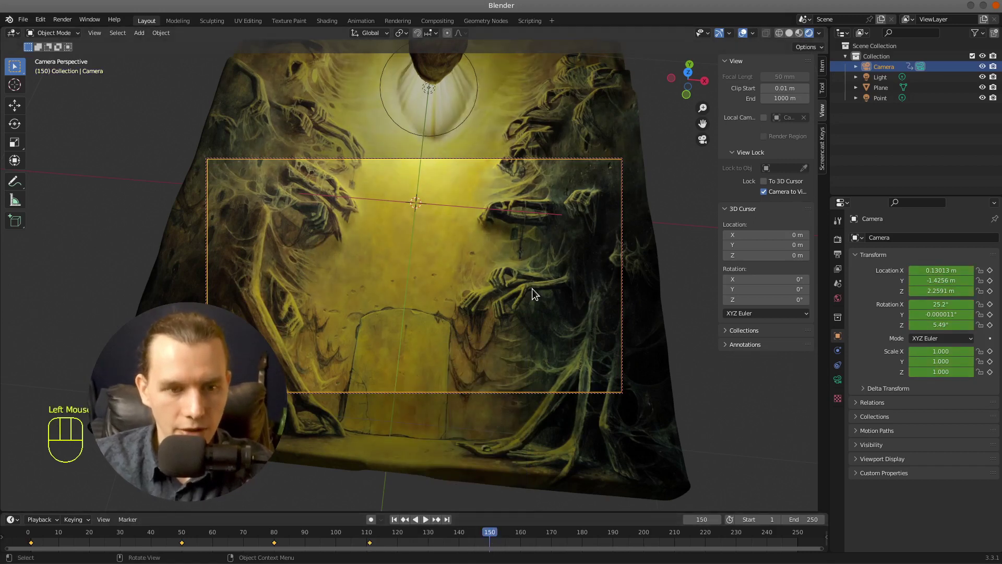
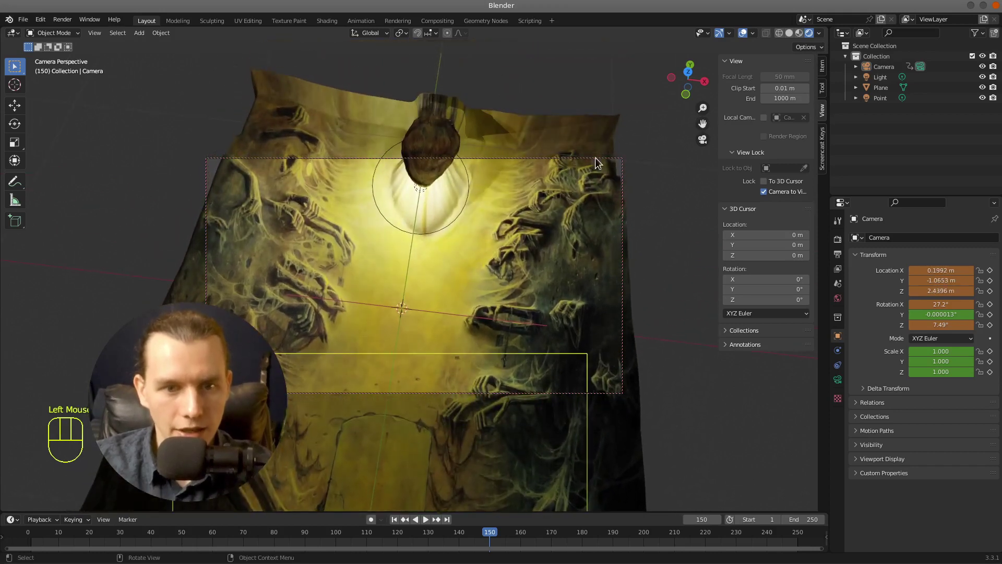
scroll(up, 3)
middle_click(477, 248)
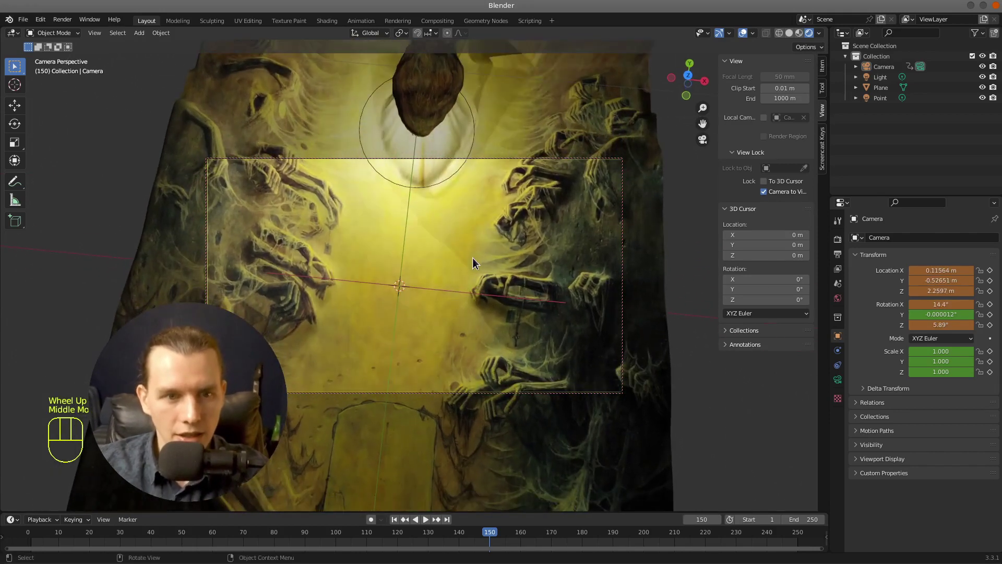
middle_click(466, 255)
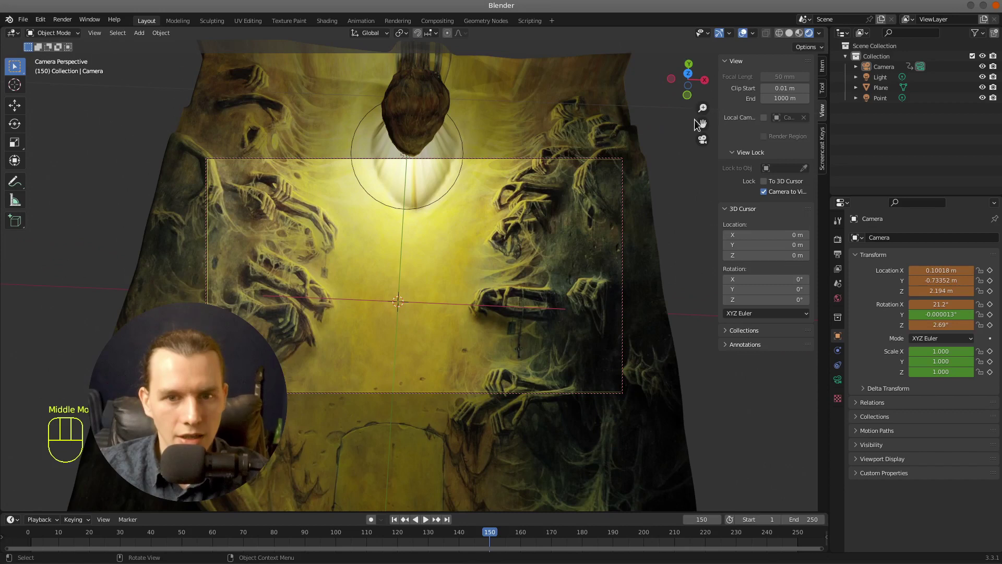
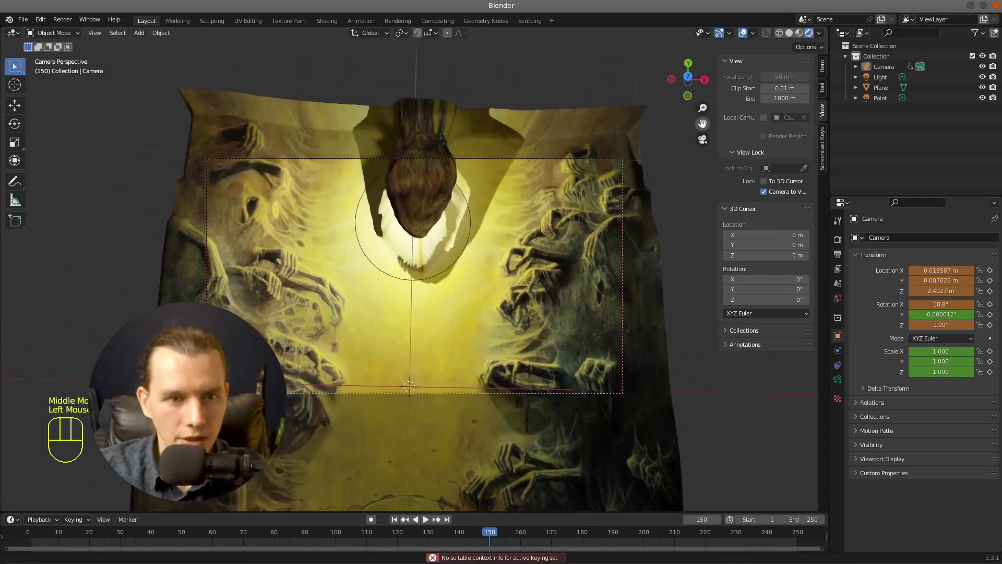
middle_click(591, 186)
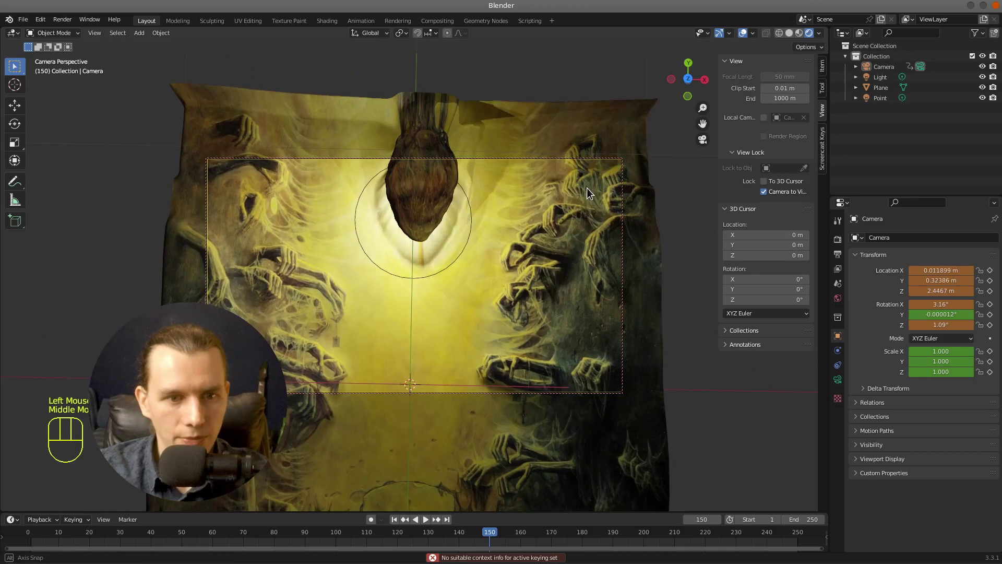
middle_click(538, 247)
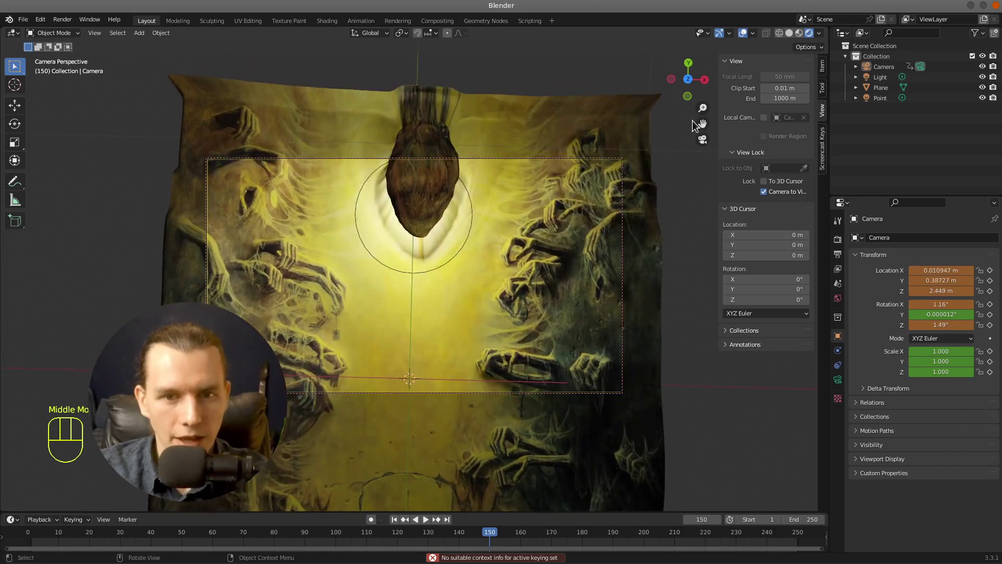
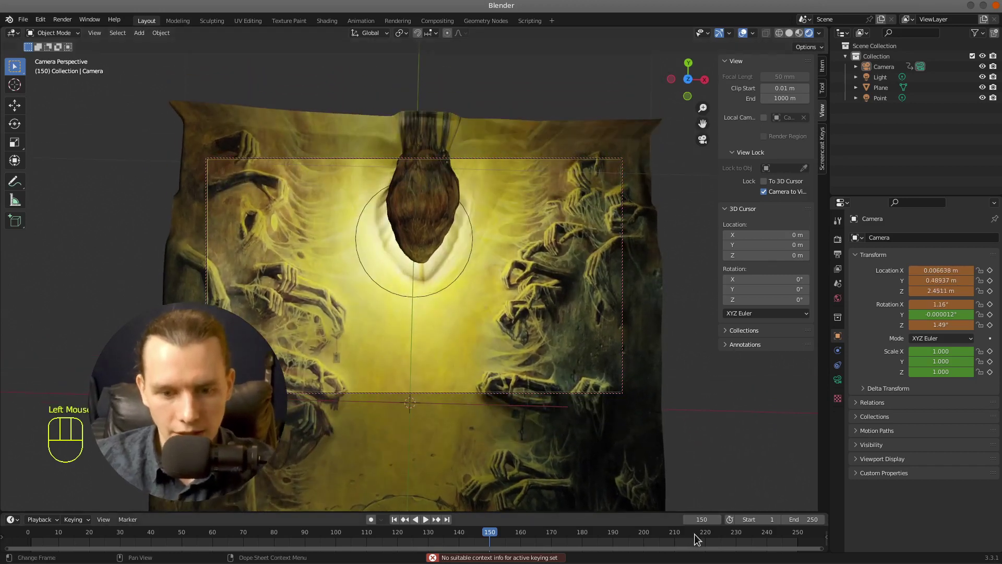
At frame 199, angle the camera down over the relief and keyframe its position and rotation
click(649, 536)
click(649, 536)
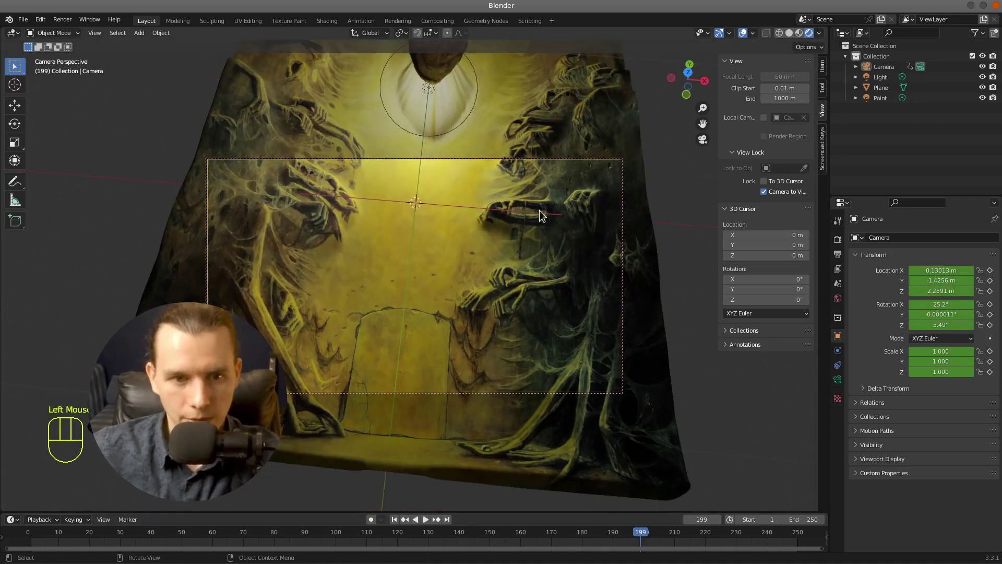
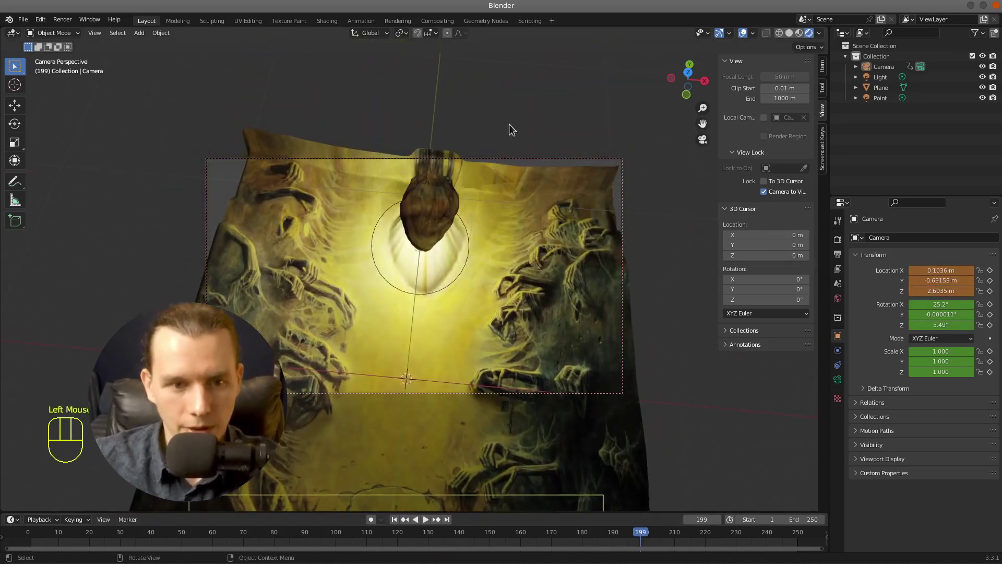
scroll(up, 3)
middle_click(522, 225)
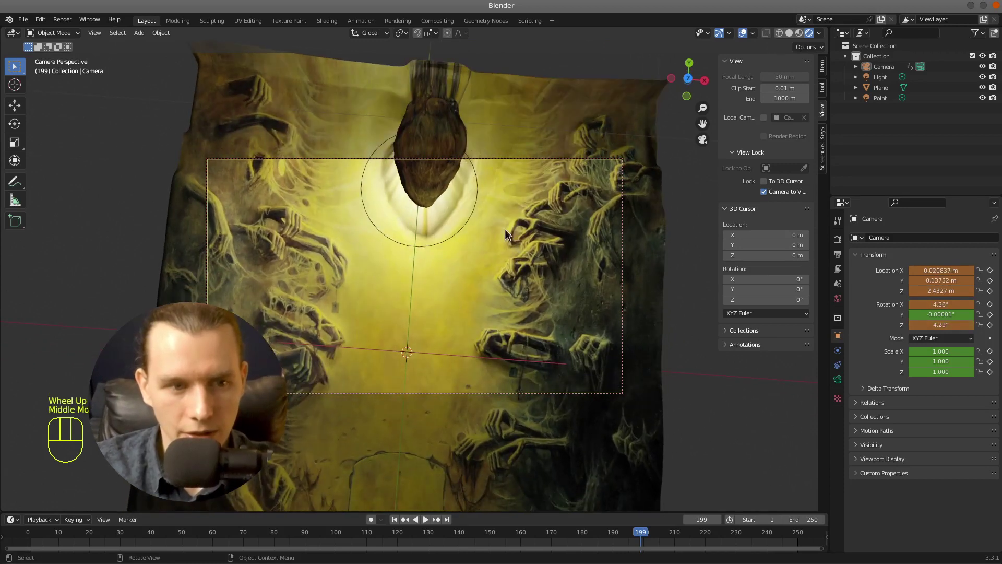
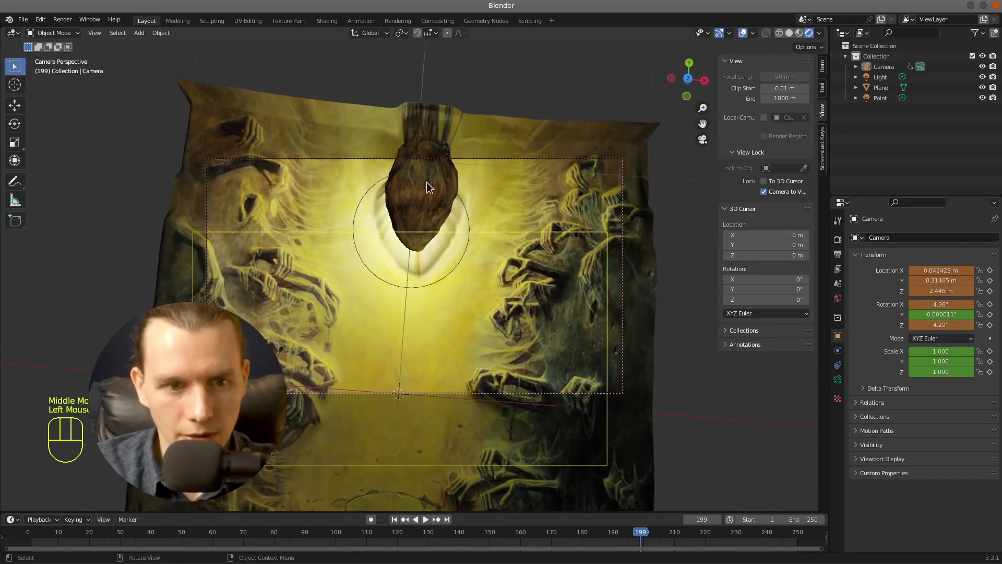
middle_click(471, 214)
key(i)
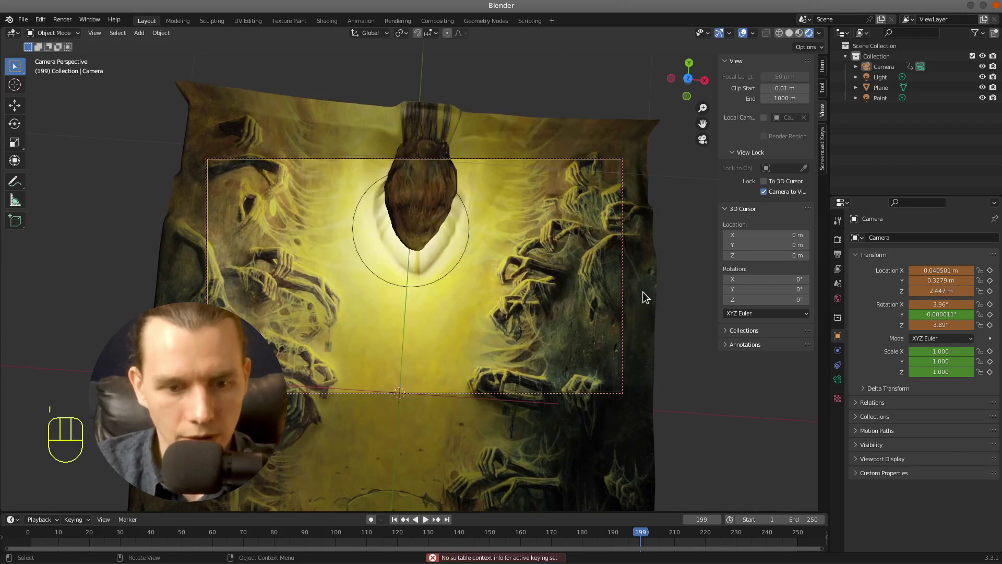
click(894, 72)
key(i)
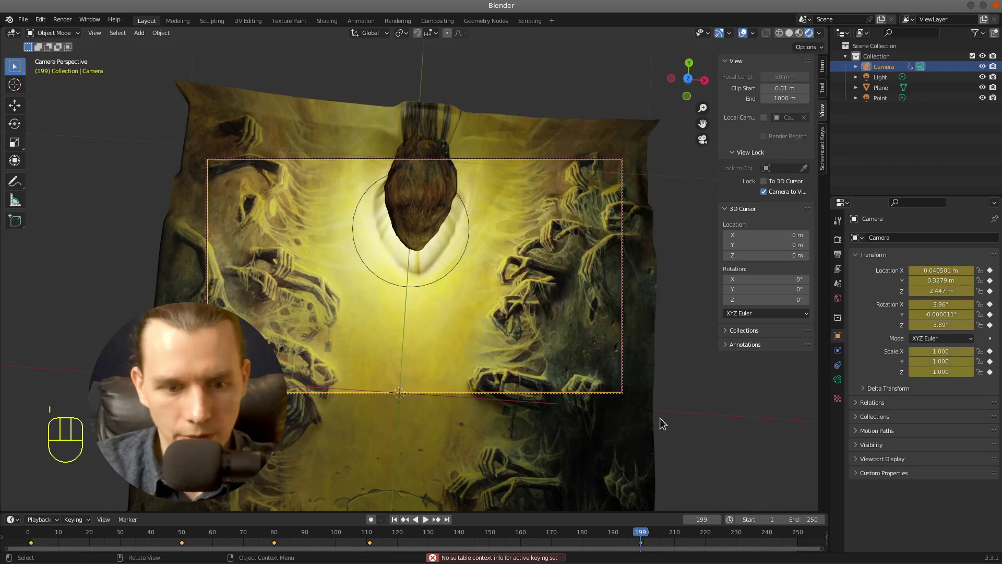
At frame 229, orbit the camera to a new viewpoint and keyframe it
click(737, 537)
middle_click(571, 307)
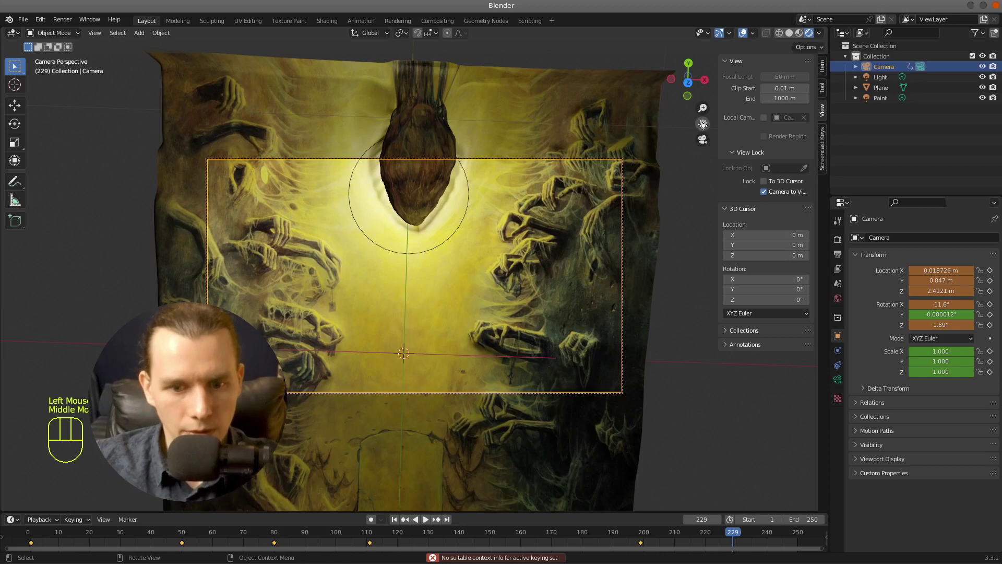
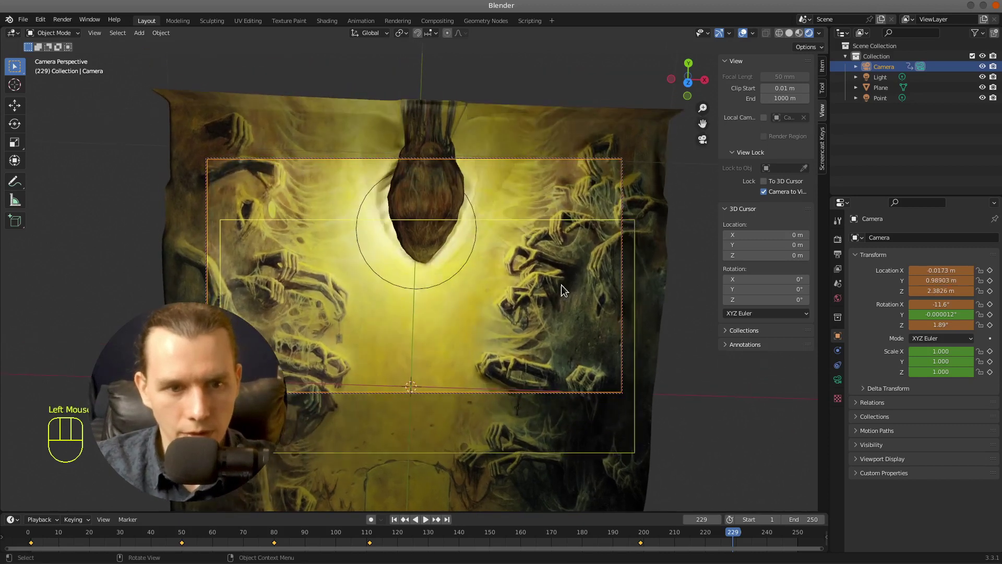
key(i)
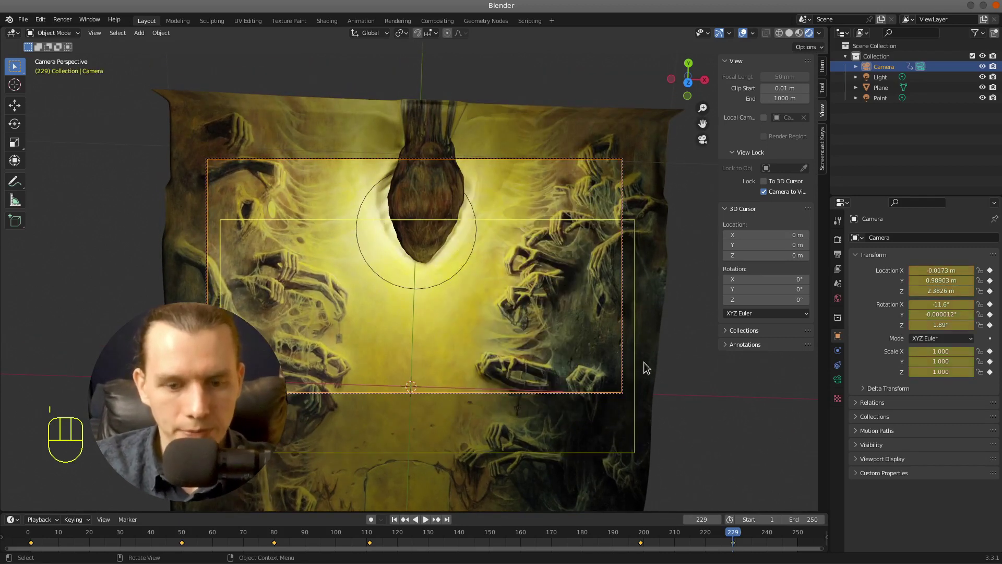
drag(103, 538, 813, 532)
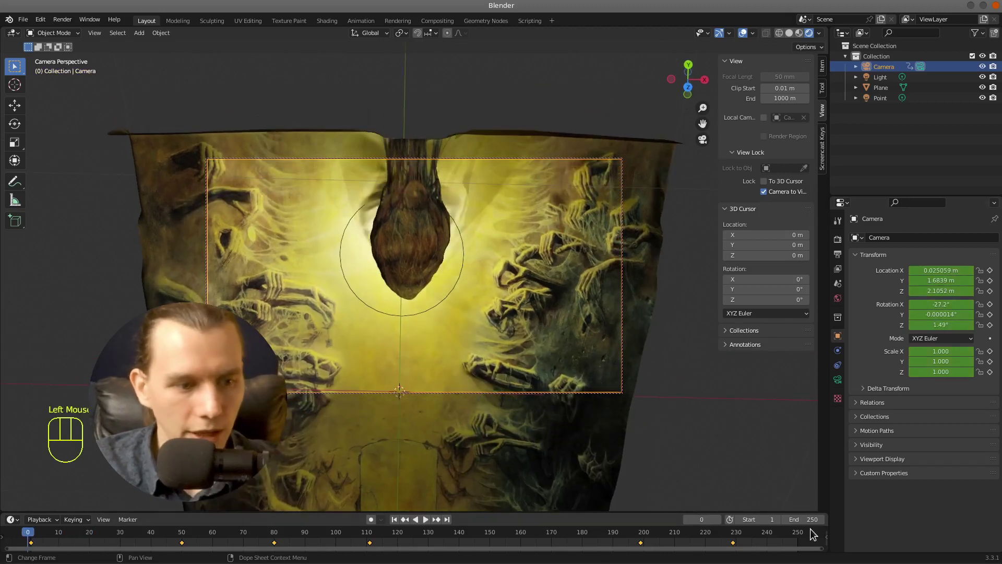
key(space)
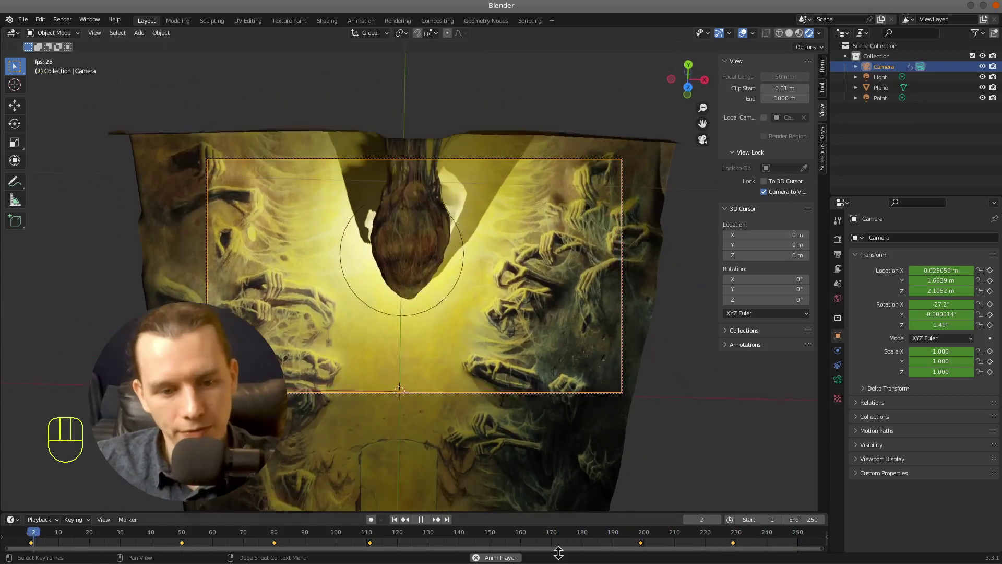
key(space)
click(373, 539)
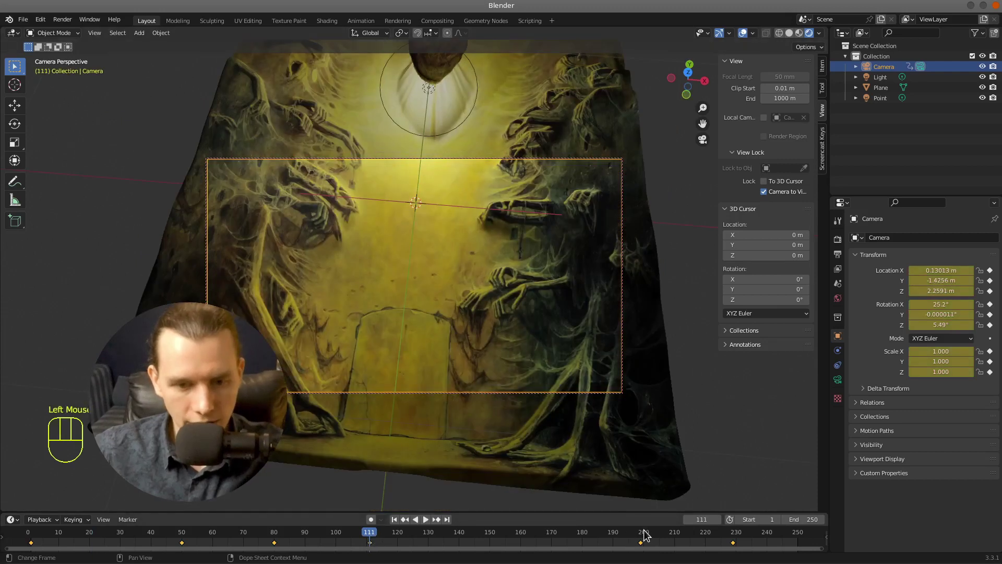
click(645, 534)
click(525, 534)
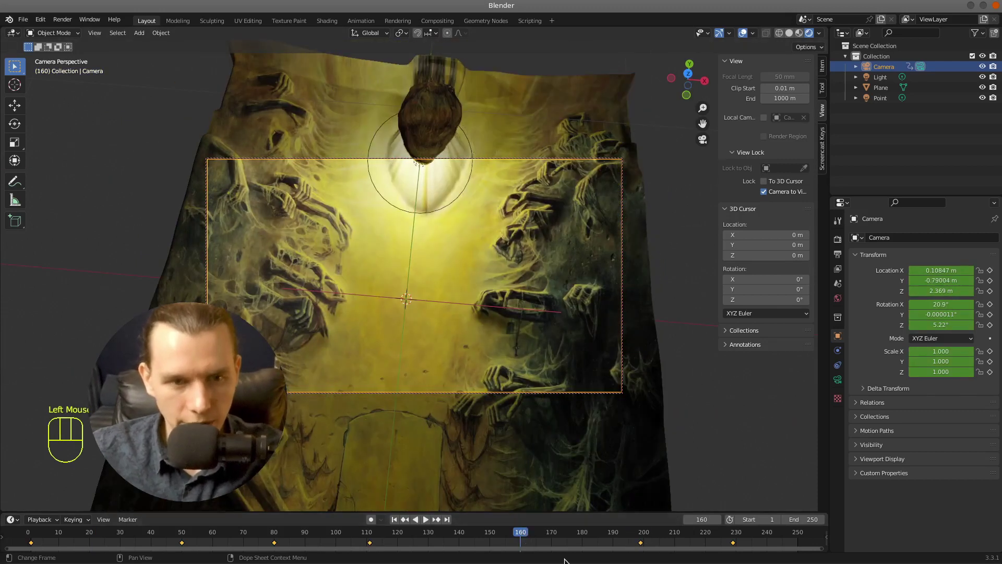
middle_click(565, 344)
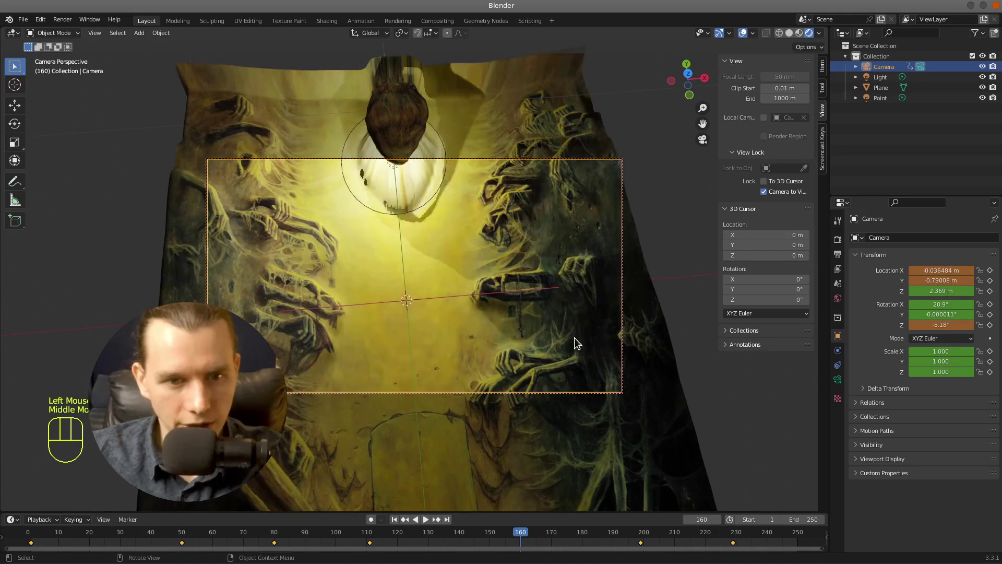
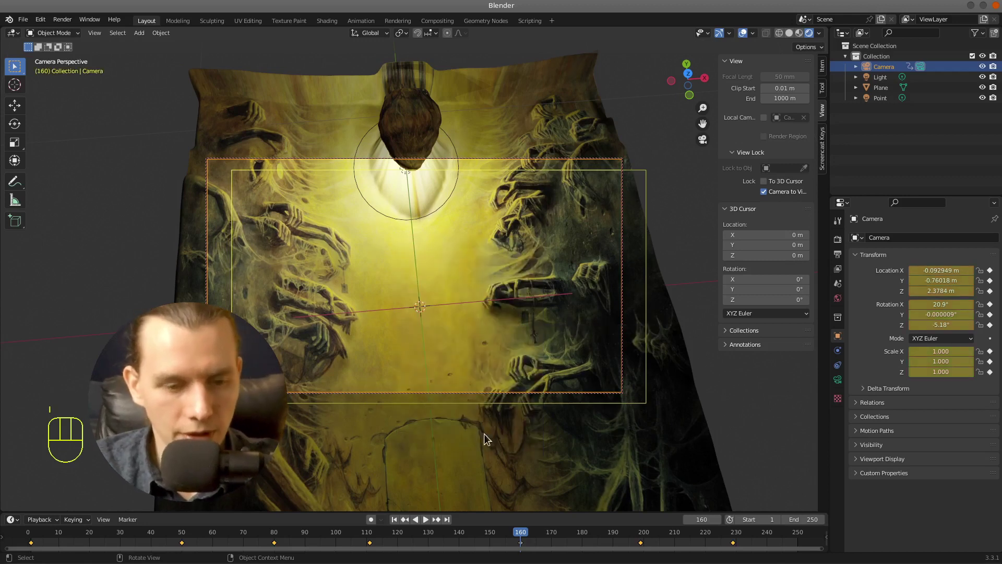
drag(37, 536, 19, 536)
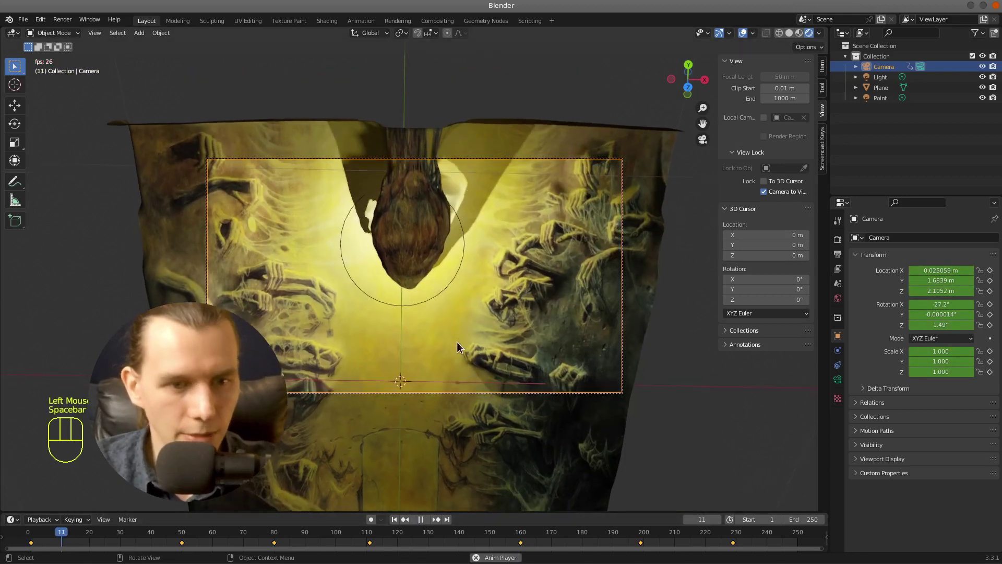
key(space)
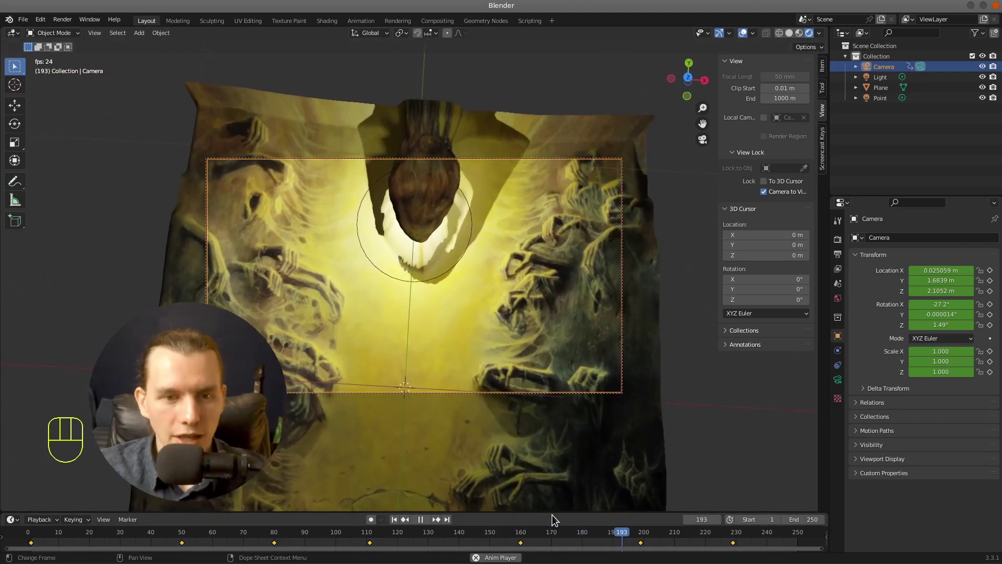
Stop playback and enable Bloom and Motion Blur in the Eevee render settings
key(space)
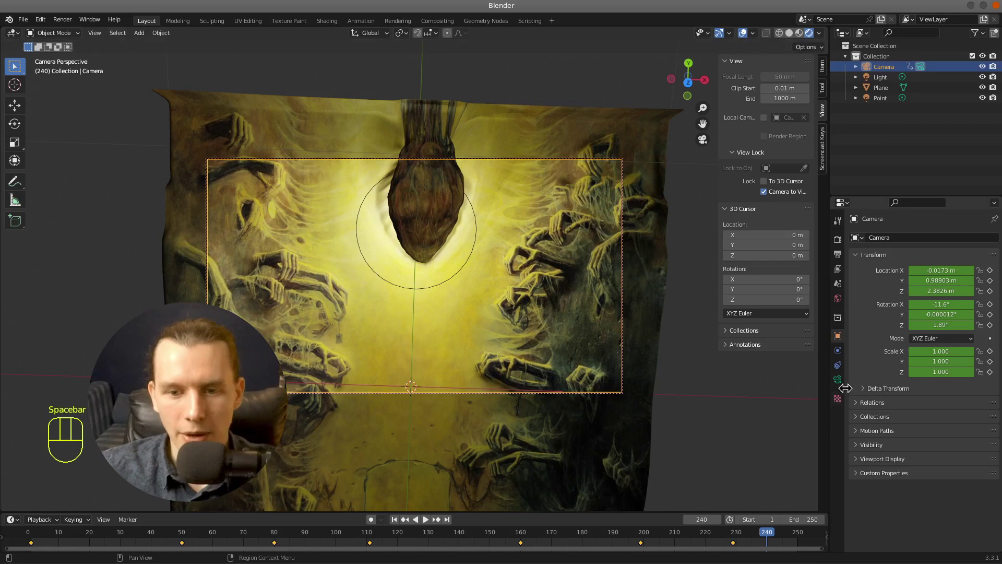
click(842, 230)
click(843, 242)
click(868, 330)
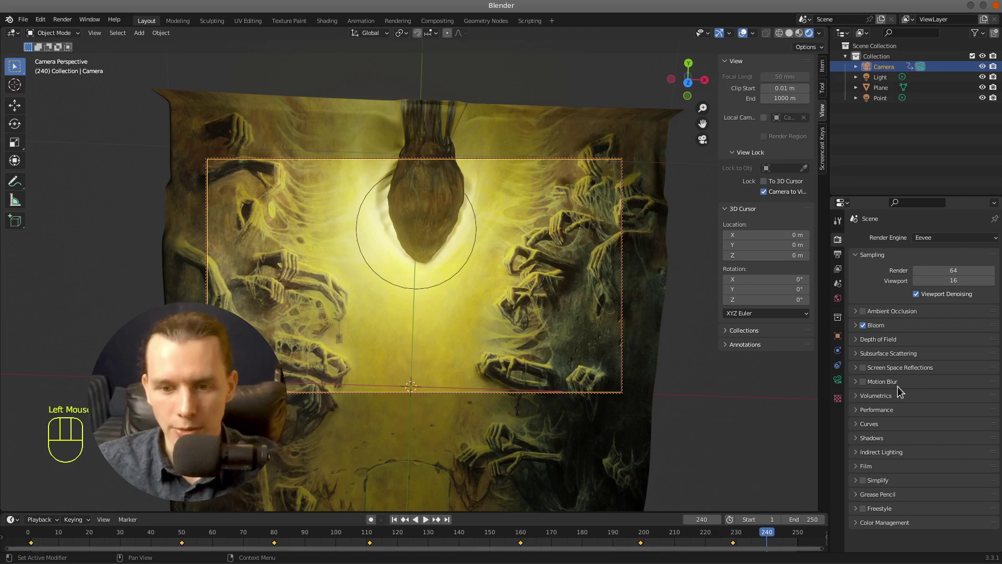
click(864, 384)
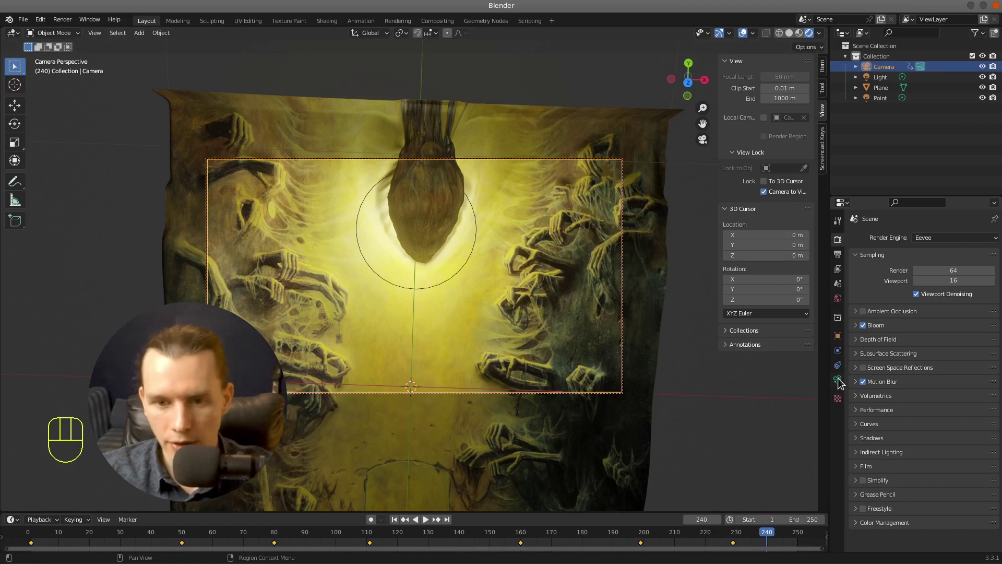
Set the output File Format to FFmpeg Video instead of PNG
click(842, 253)
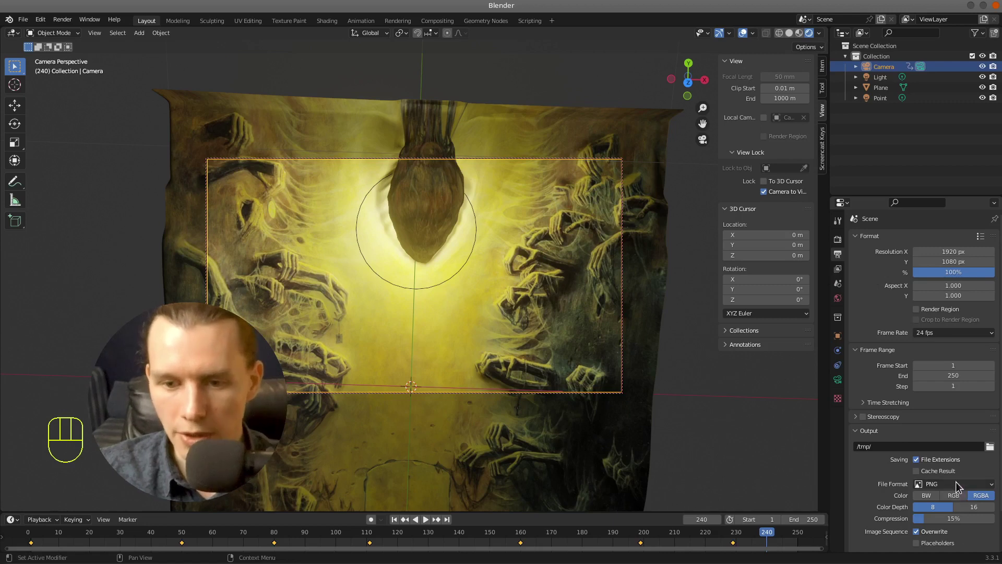
drag(960, 486, 957, 431)
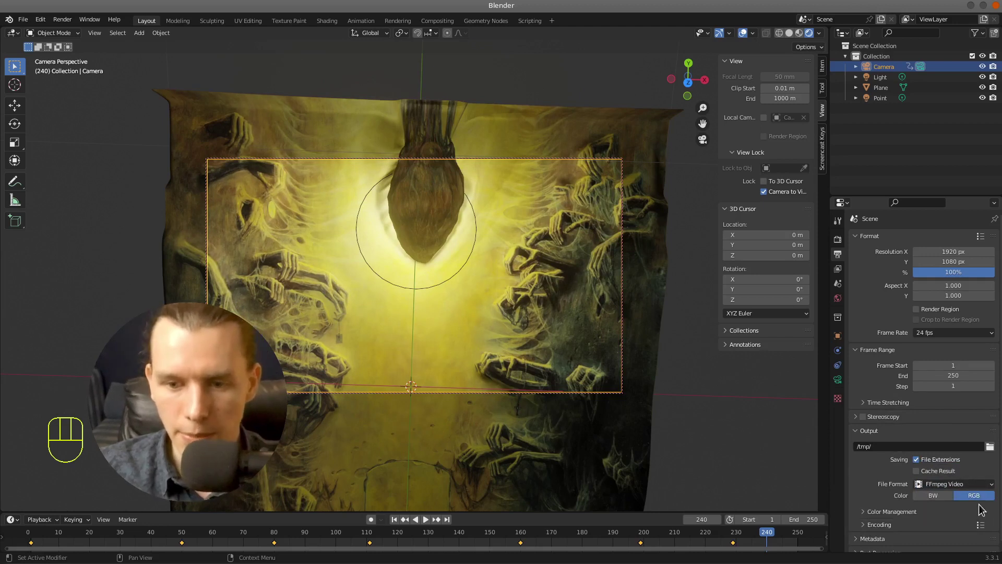
scroll(down, 3)
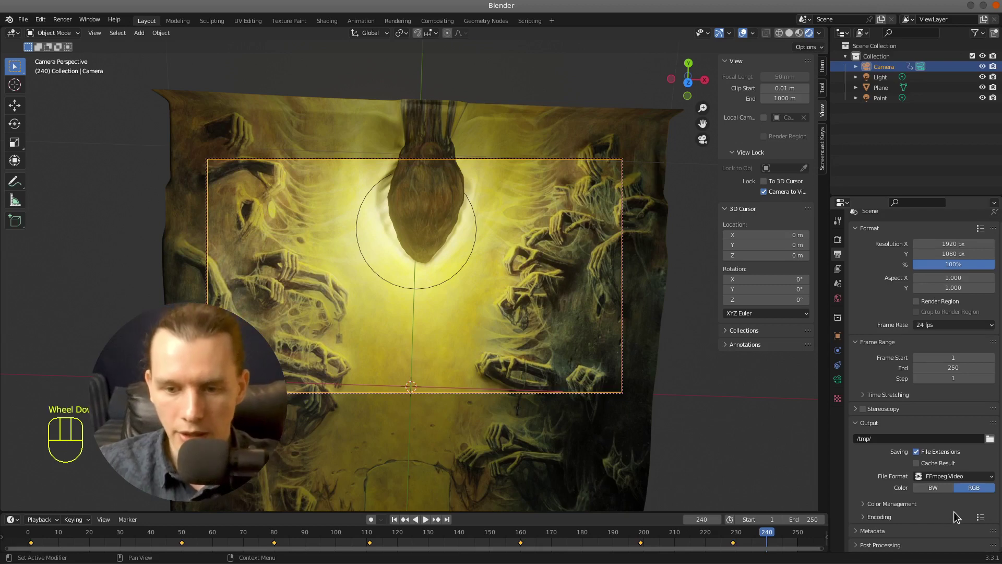